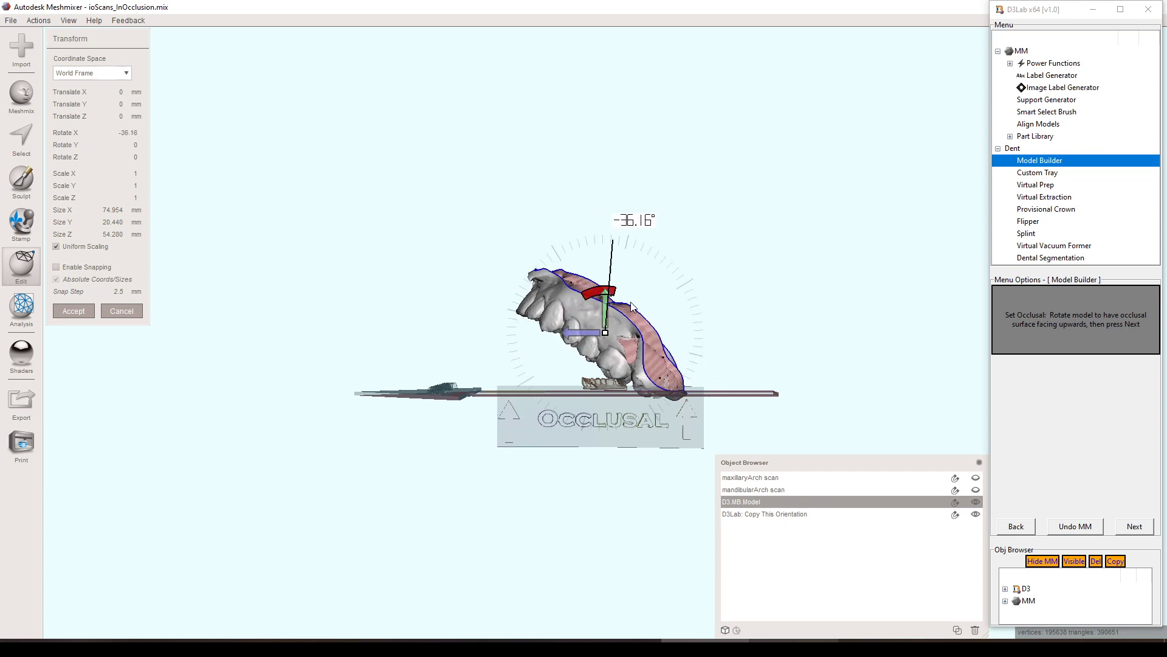
Step: Paint the teeth along the dental arch into the keep selection with the select brush
drag(658, 413, 618, 373)
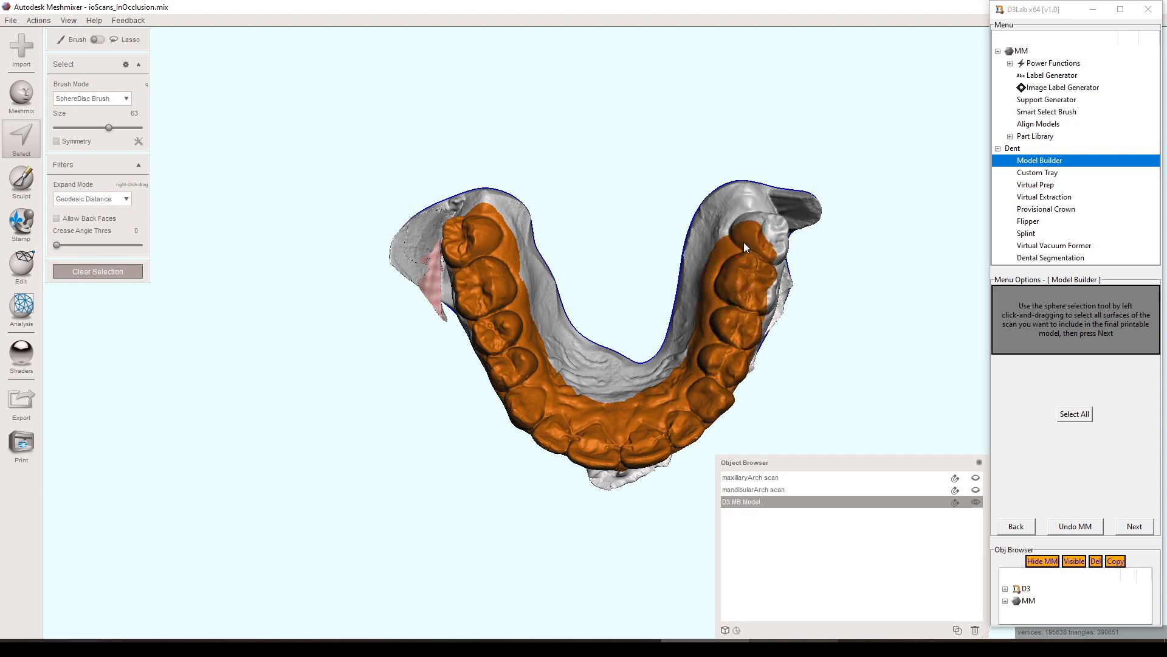
Step: Add the back teeth to the keep selection, orbiting around the arch
drag(748, 238, 360, 295)
right_click(367, 298)
key(c)
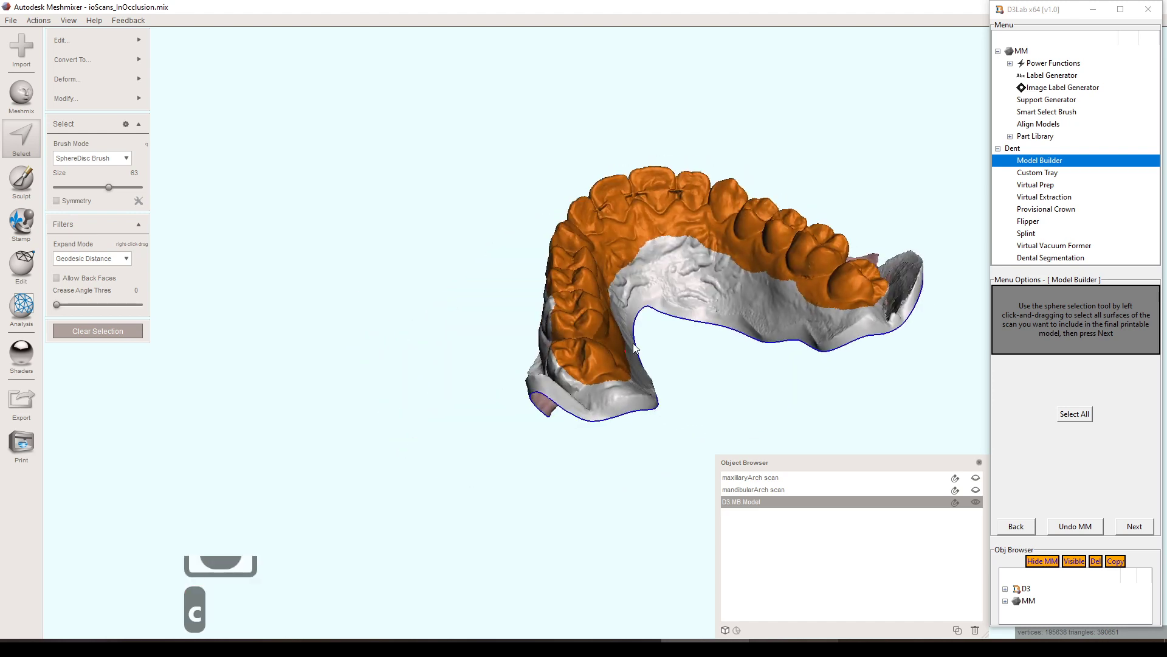
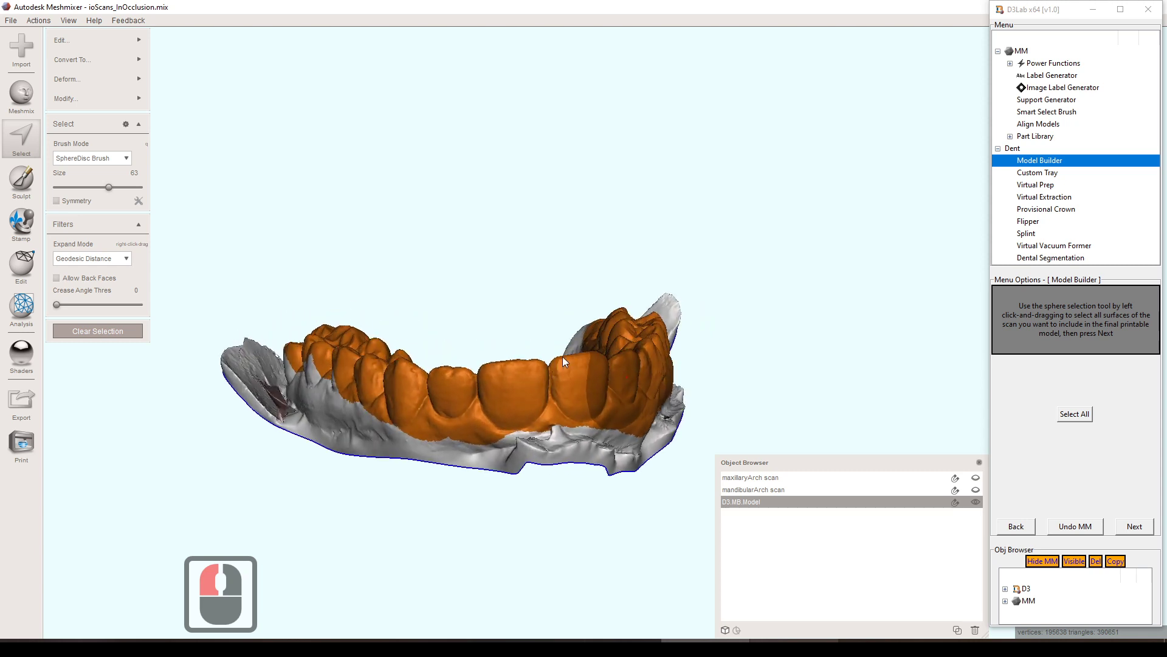
right_click(581, 345)
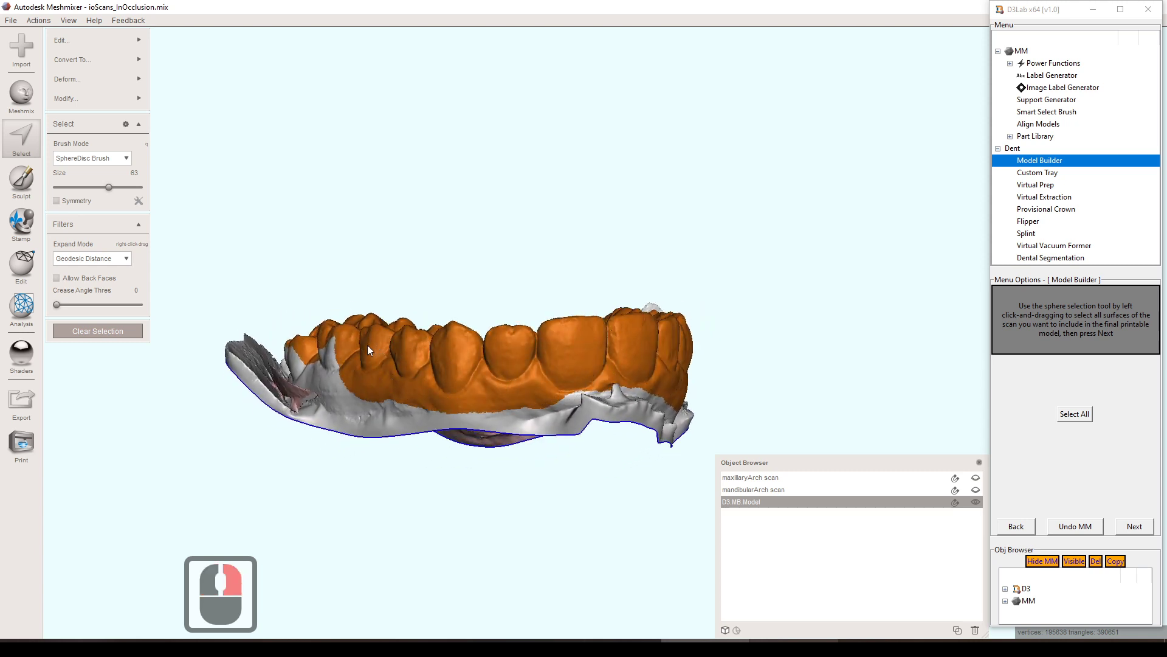
Step: Add the remaining arch patches and gum area so teeth, gums and palate are selected
click(367, 349)
right_click(472, 379)
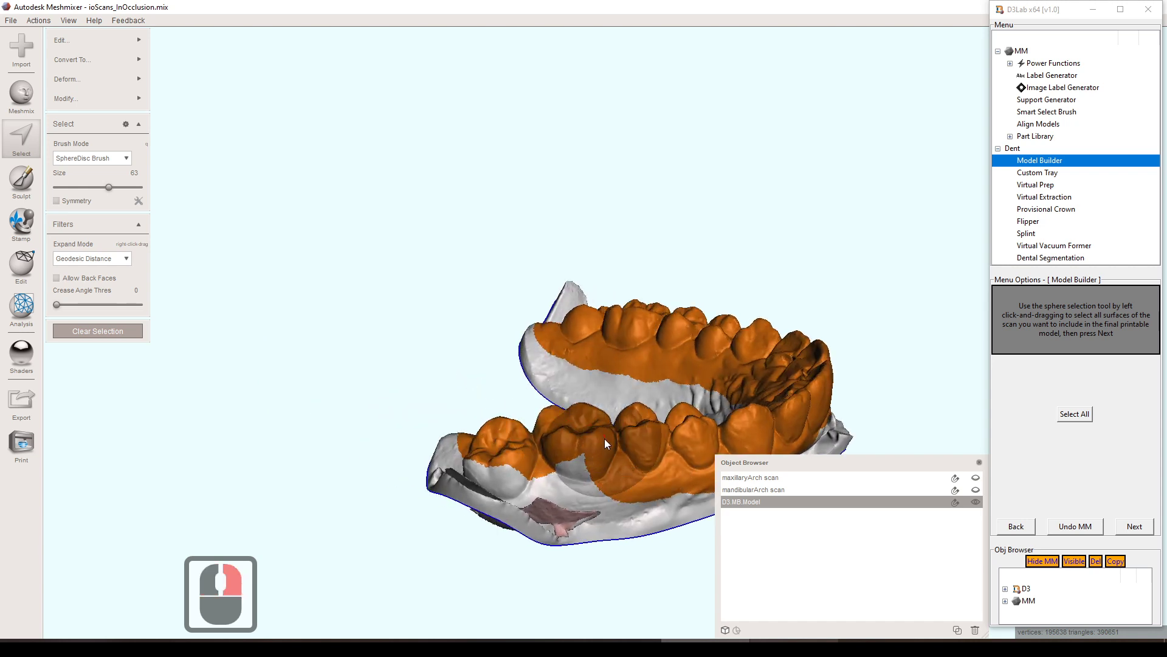
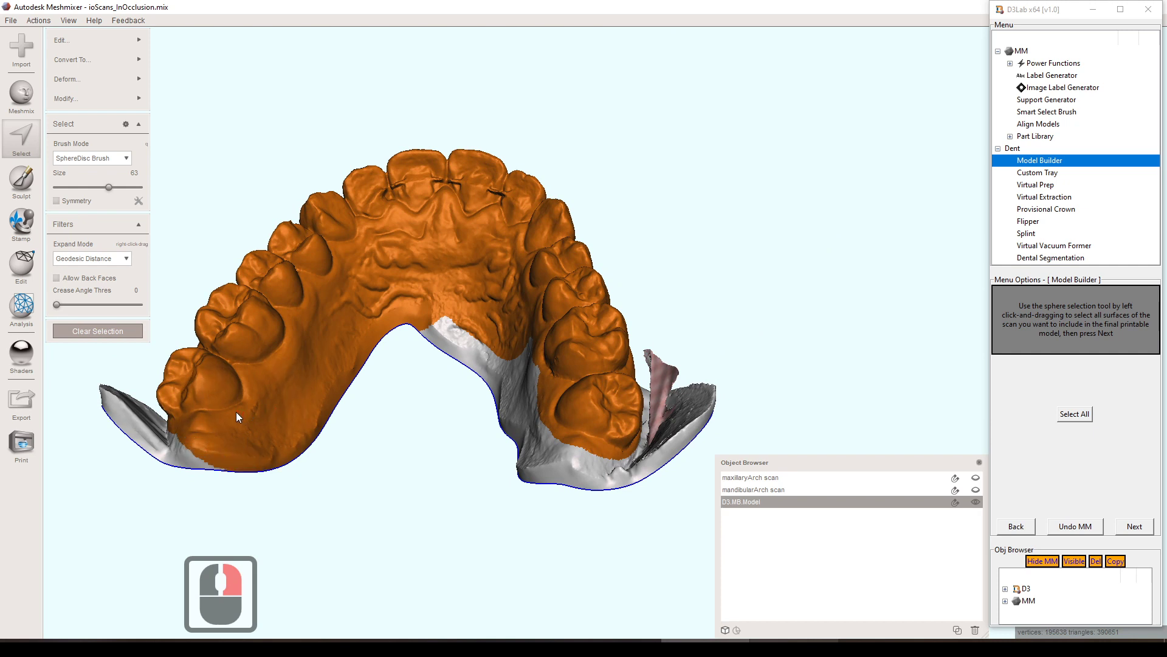
click(244, 411)
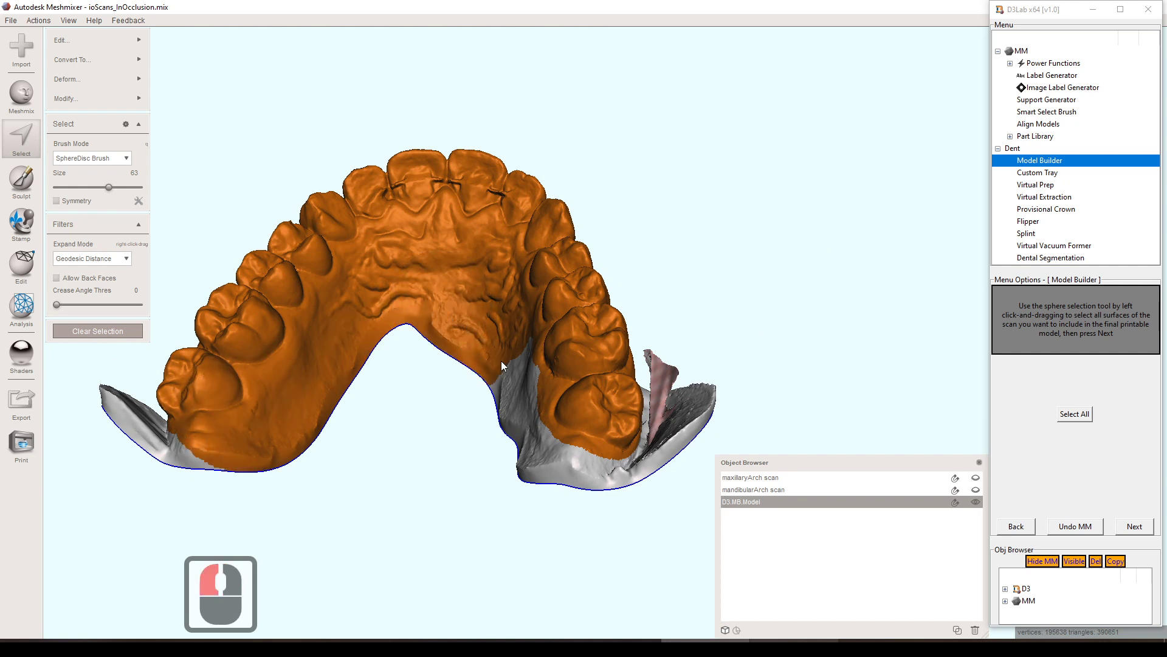
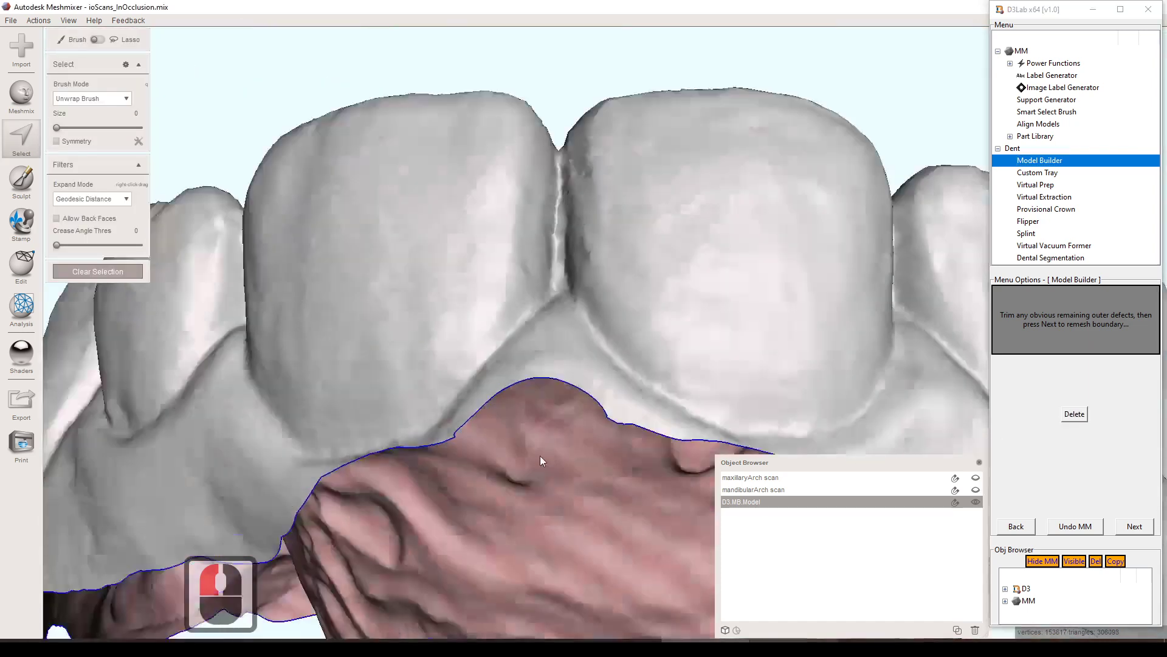
Step: Inspect the trimmed arch for defects and start remeshing its boundary
right_click(560, 476)
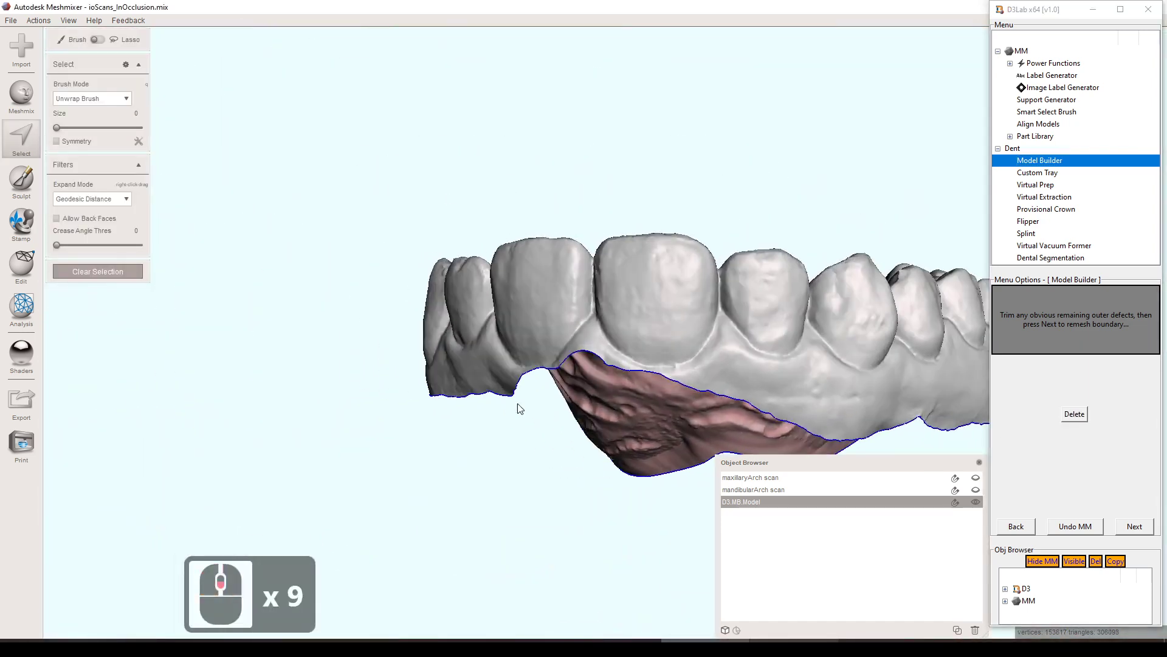
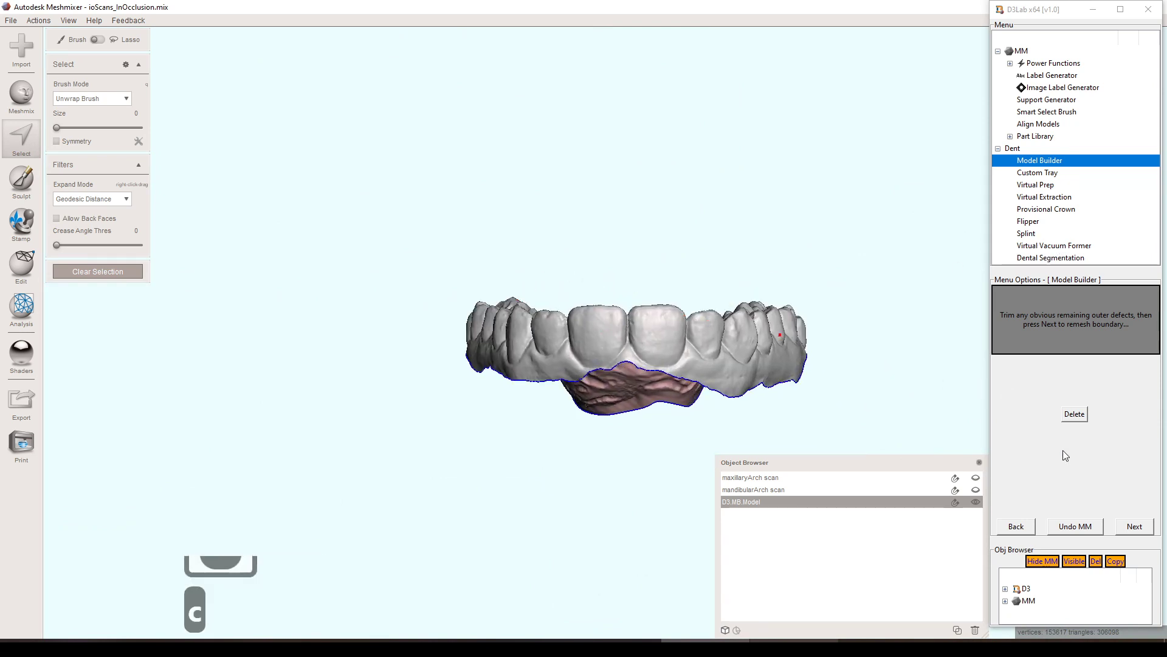
click(1145, 531)
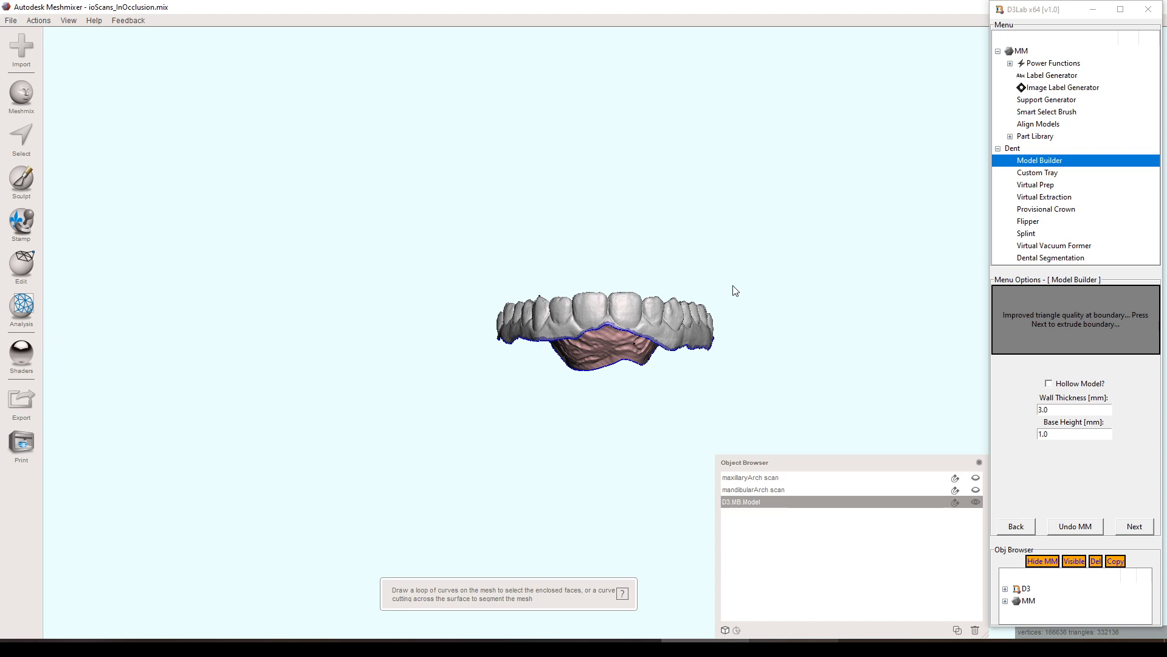
Step: Extrude the boundary into a solid, non-hollow base with 3.0 mm wall and 1.0 mm base height
scroll(up, 3)
scroll(up, 3)
key(c)
right_click(671, 305)
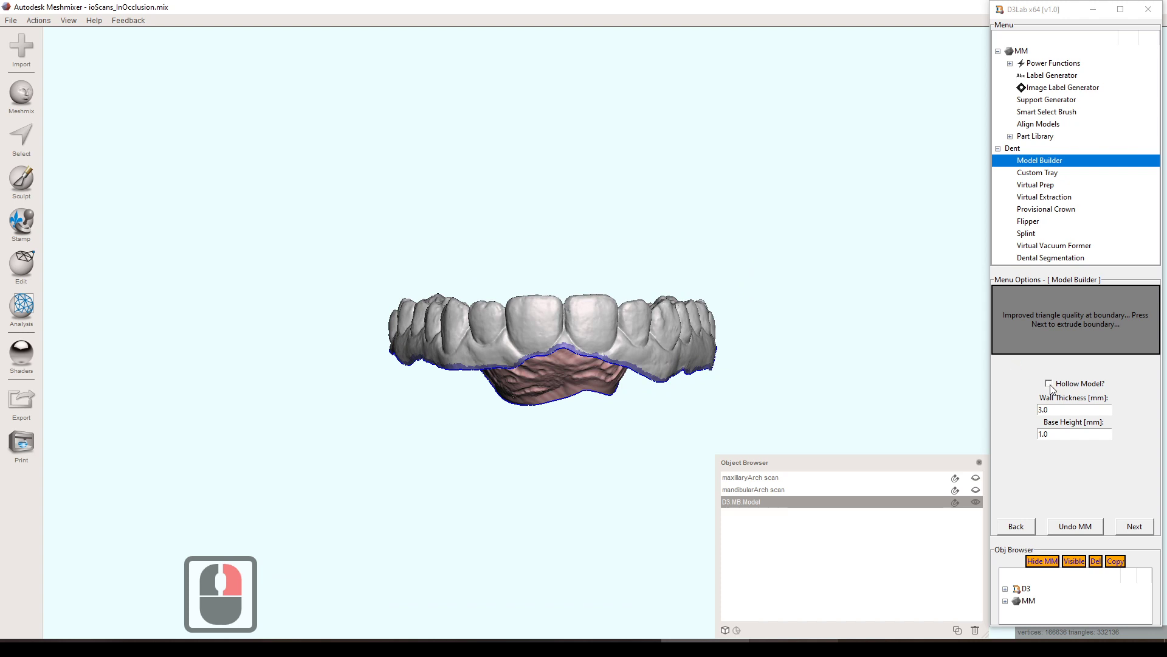
click(1054, 388)
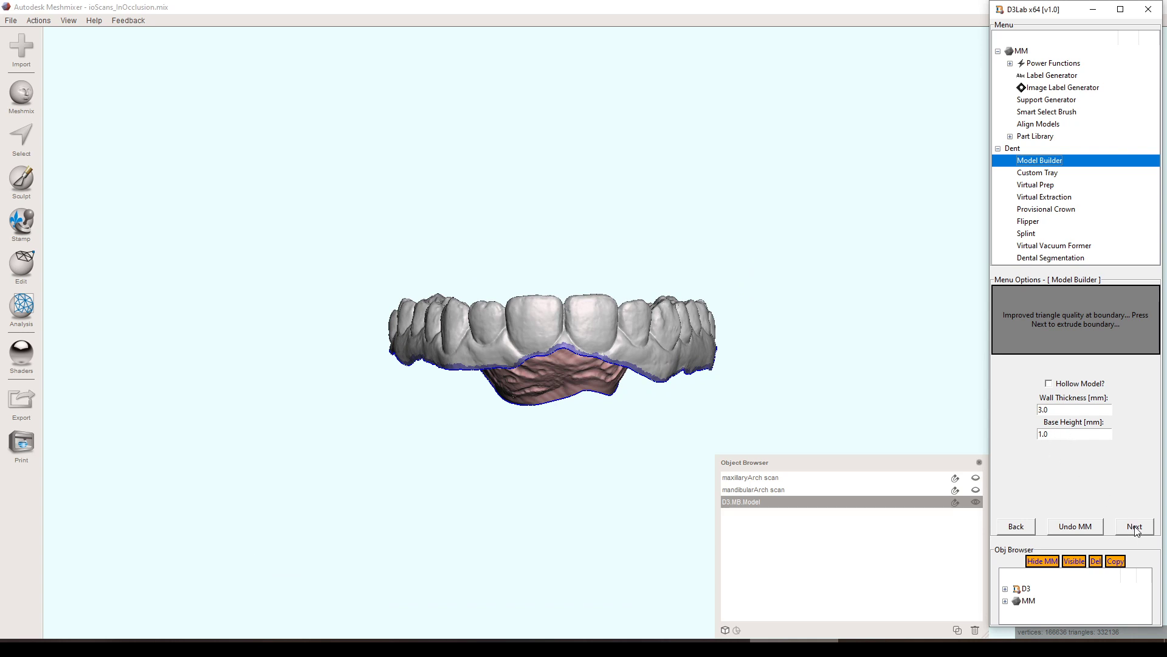
Step: Cut the extruded base flat, inspect the solid model, and show an original arch scan again
click(1055, 386)
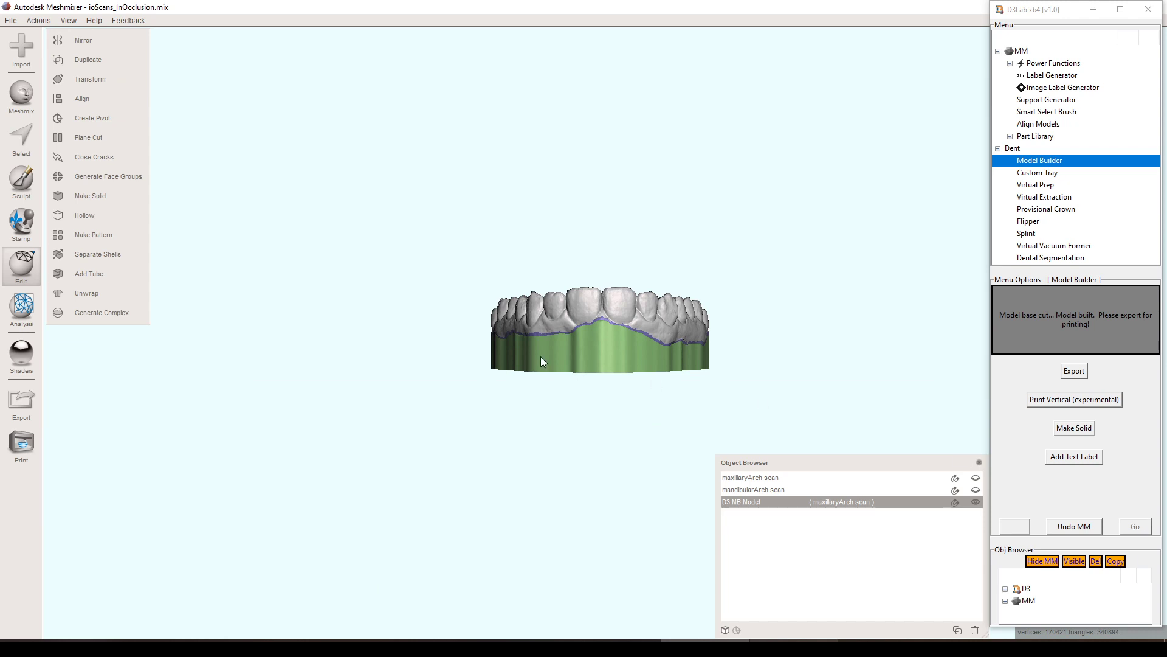
key(c)
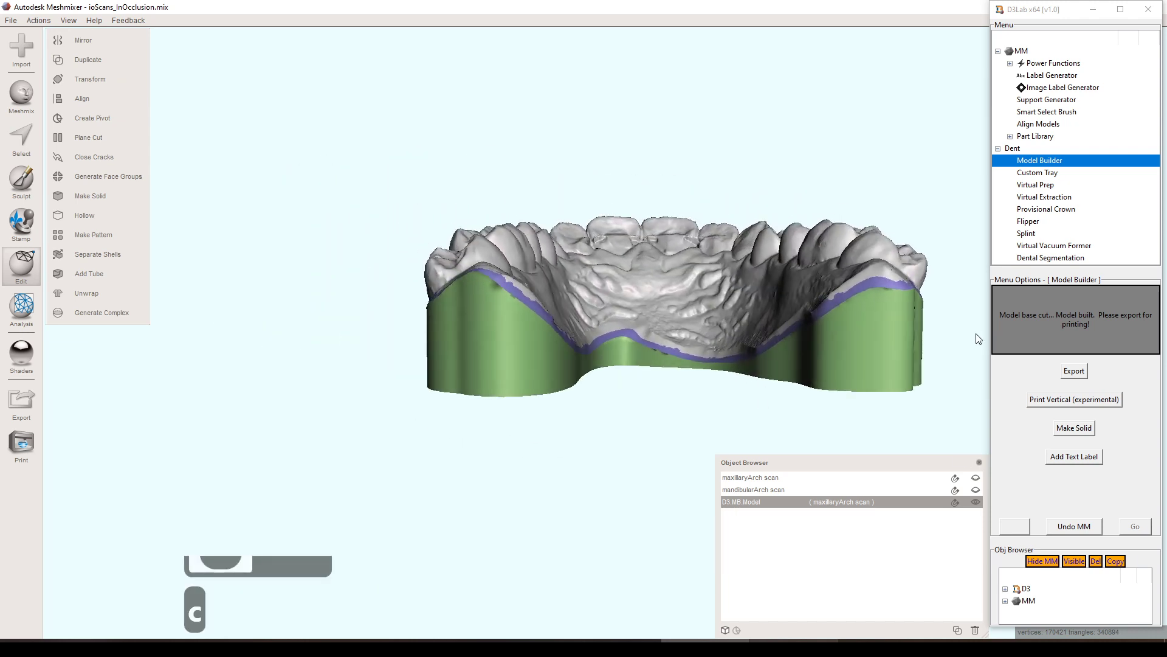
right_click(970, 337)
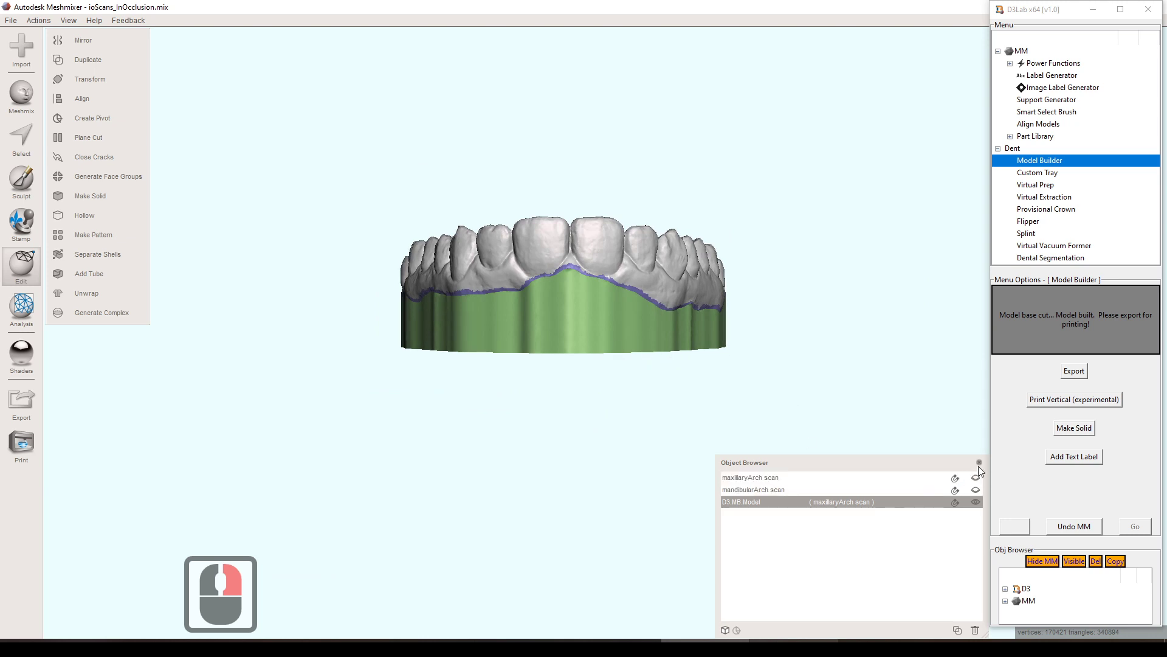
click(982, 480)
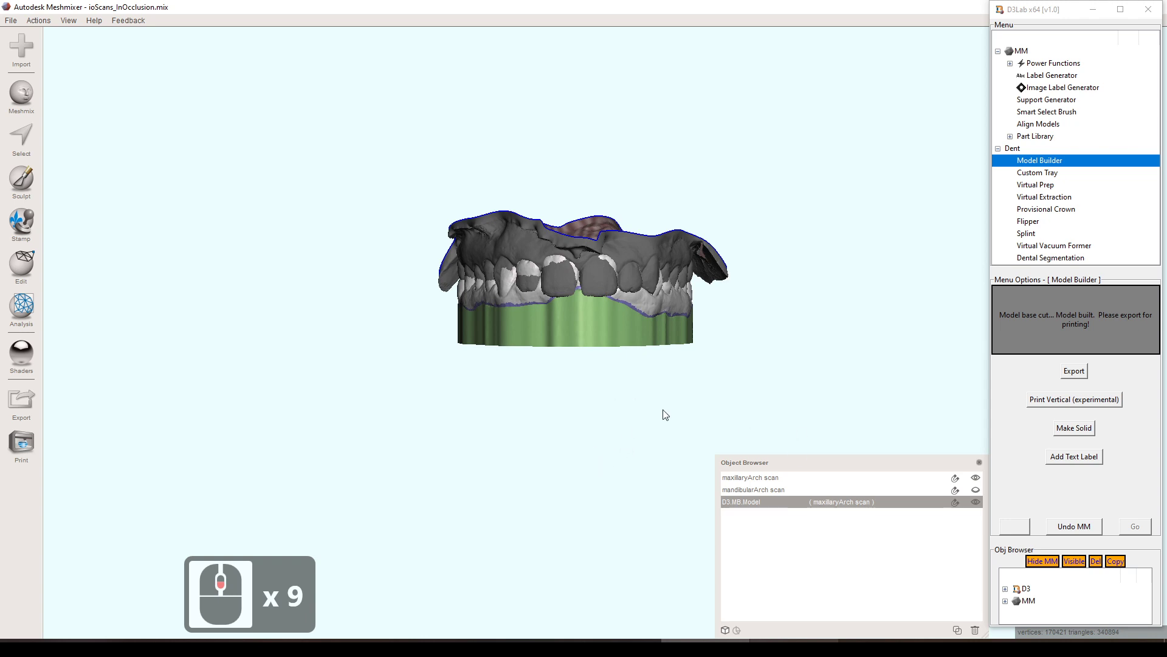
Step: Move the built model about 27 mm down with Transform and accept, clearing the original scans
key(t)
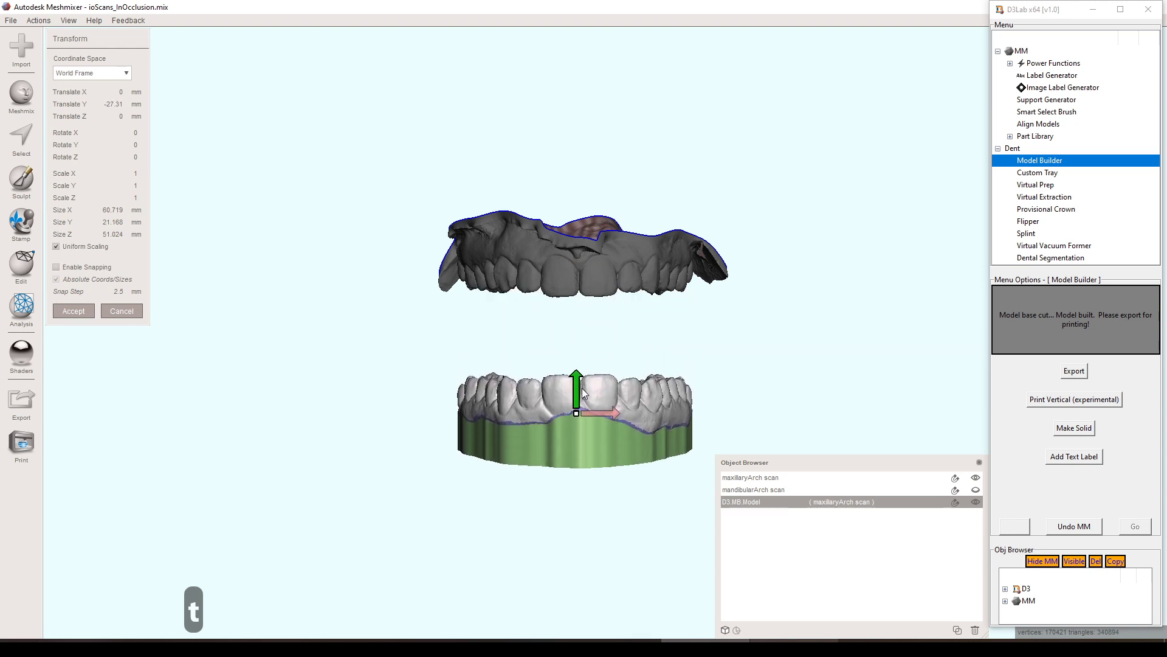
click(586, 391)
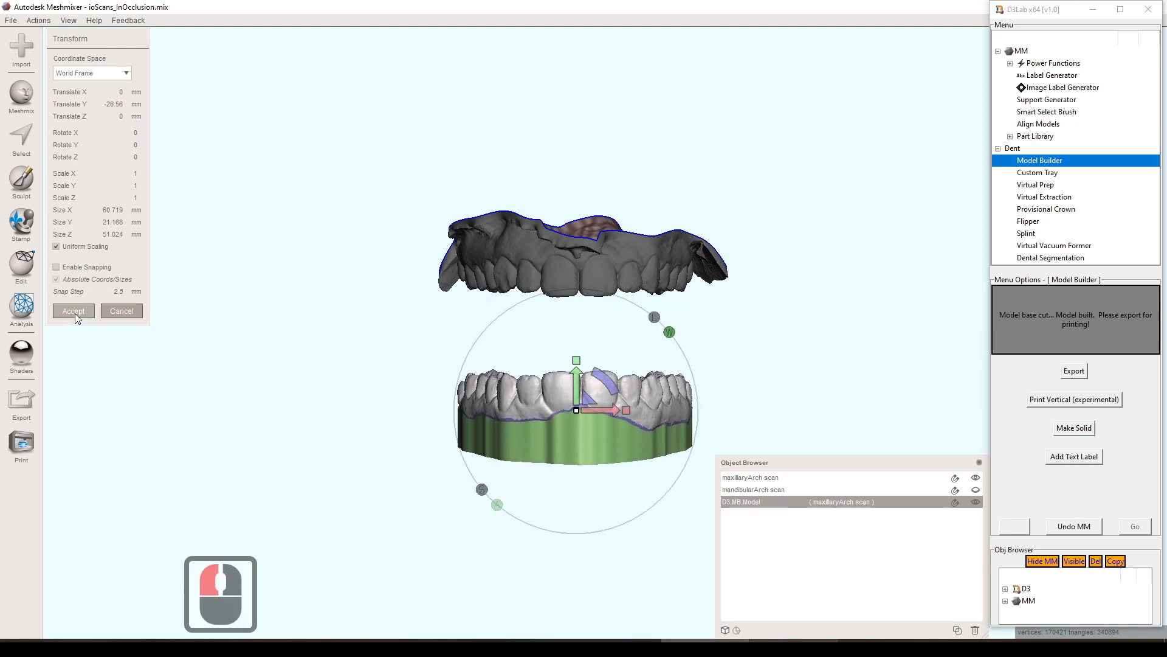